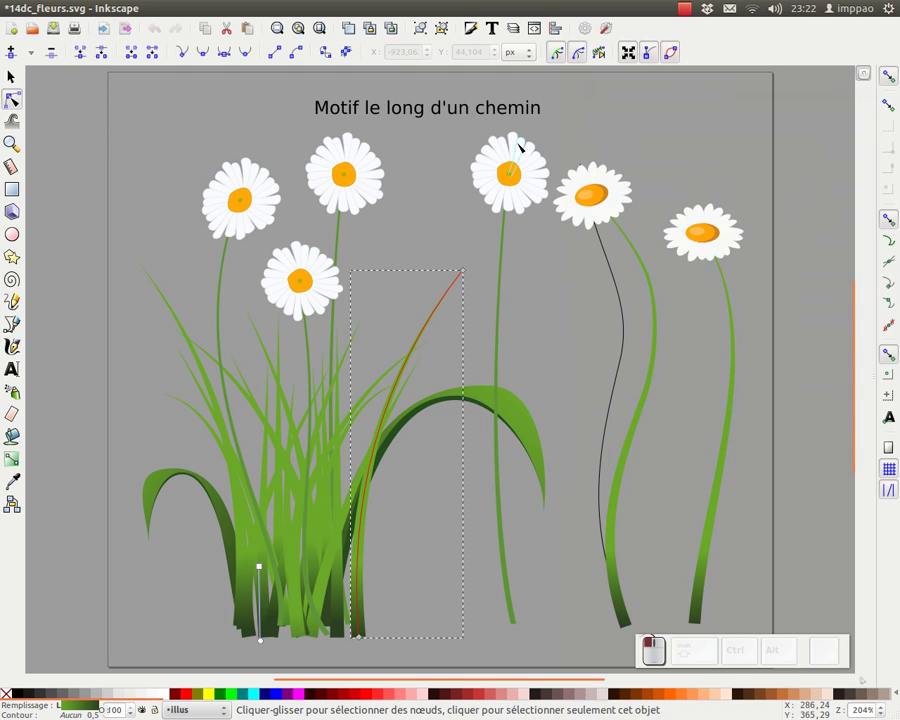
- Clear the current selection on the canvas
drag(16, 97, 295, 165)
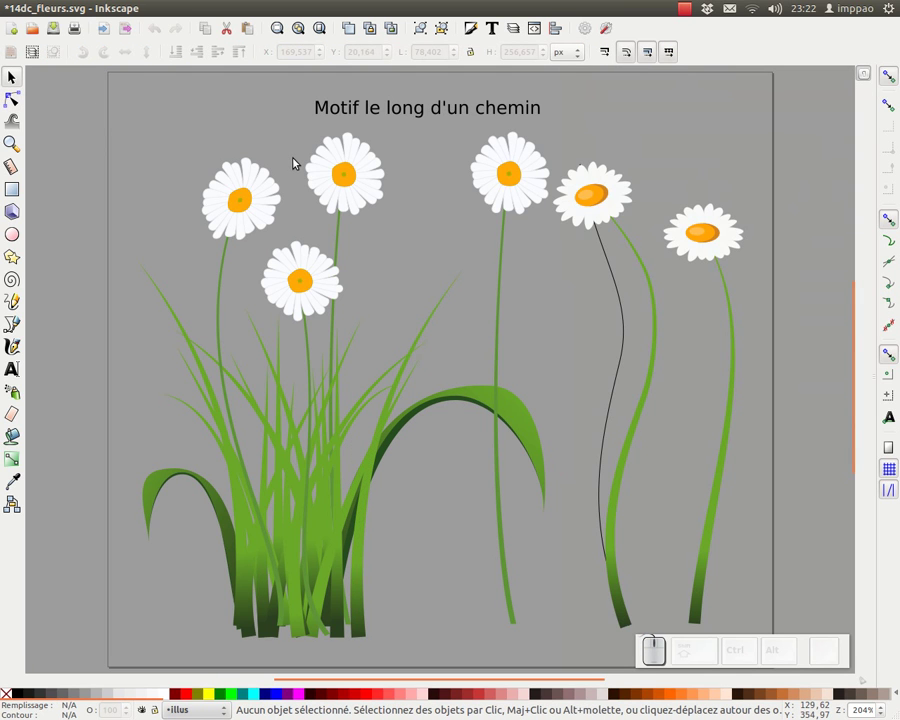
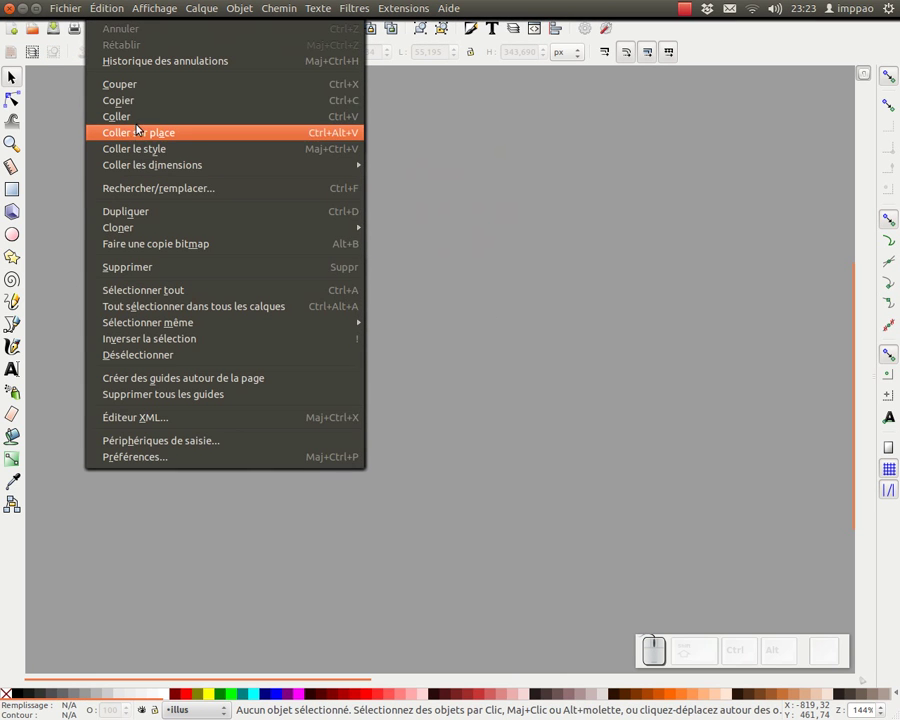
- Paste the daisy in place, draw a freehand S-curve with the Pencil, and list the Generate from Path extensions
click(15, 96)
drag(132, 181, 17, 307)
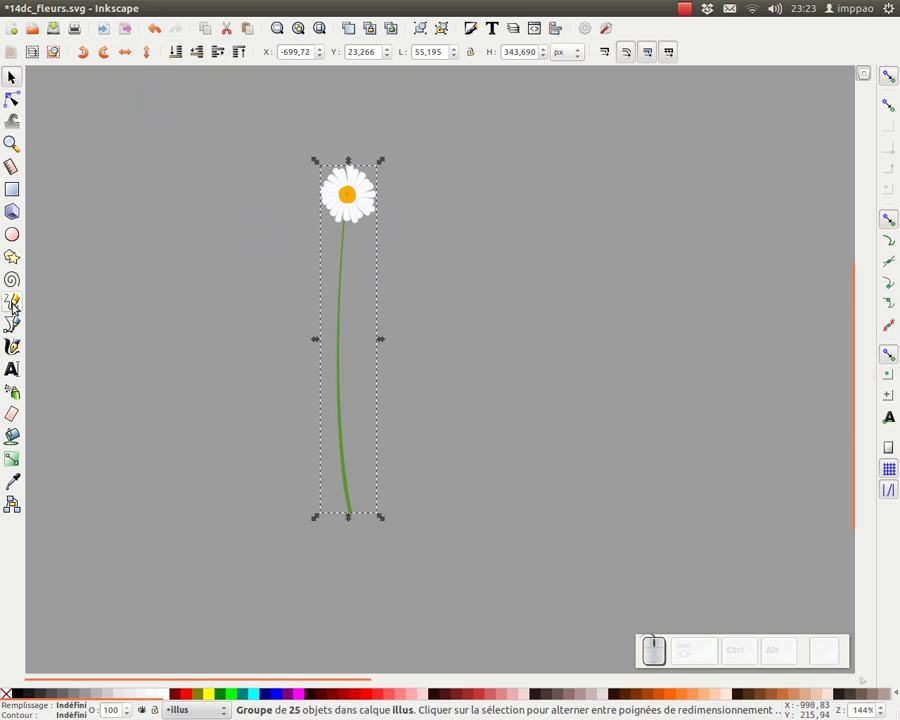
click(18, 305)
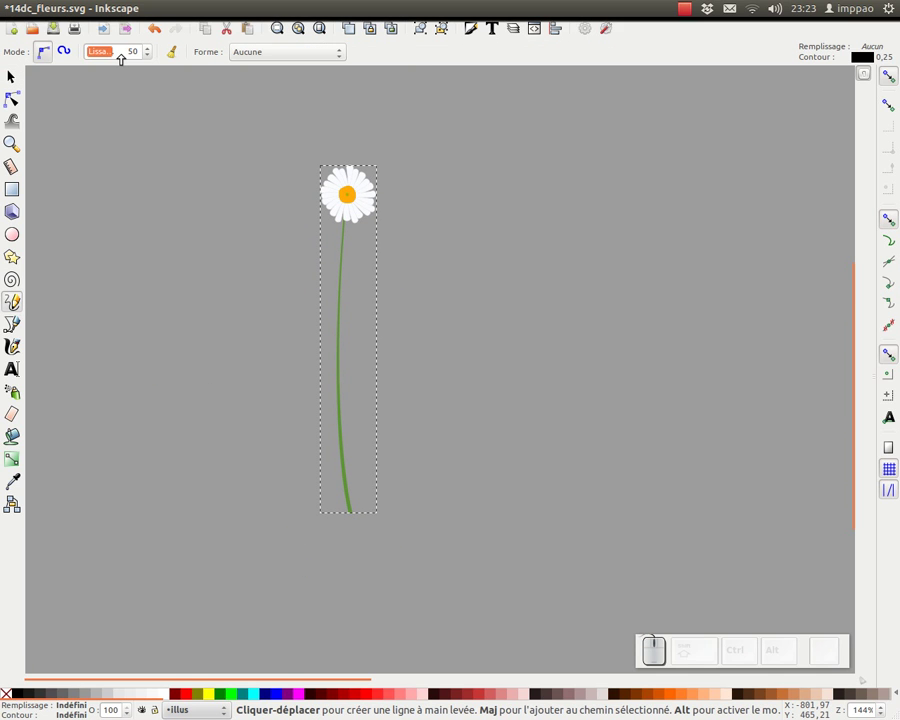
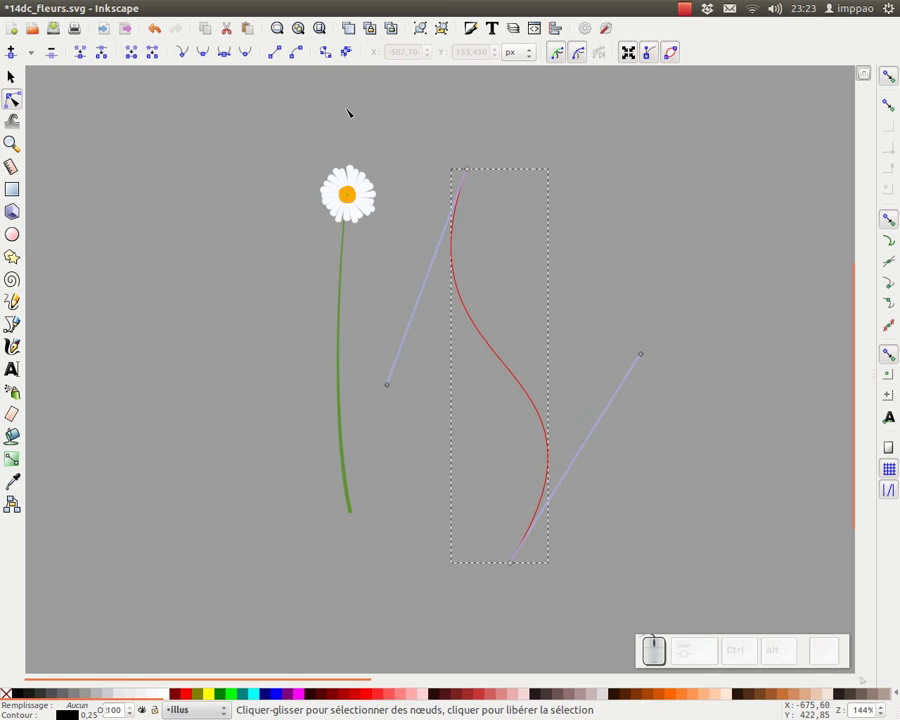
drag(383, 5, 520, 216)
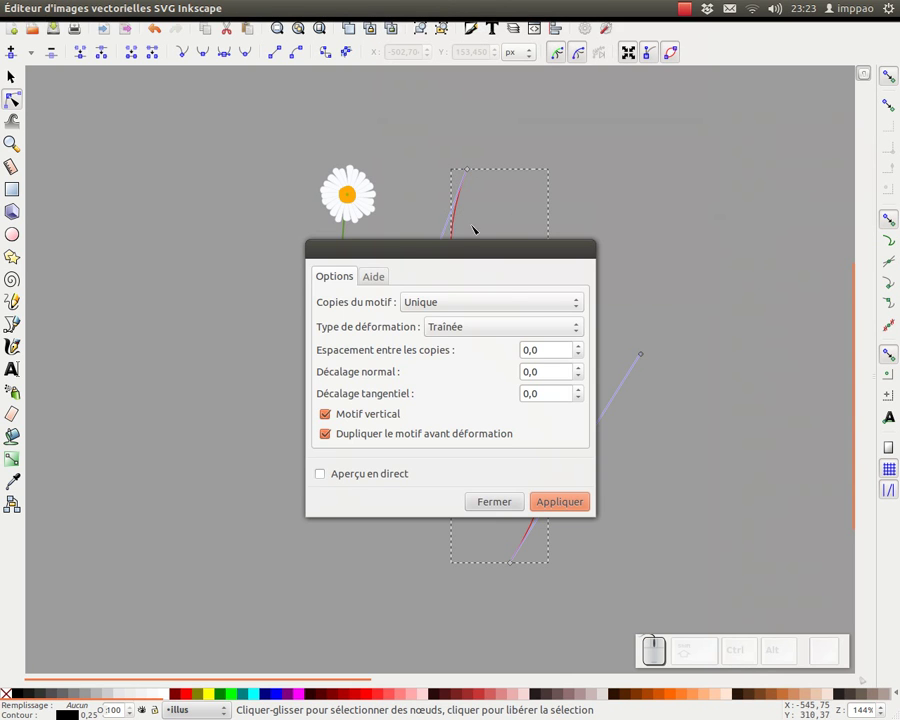
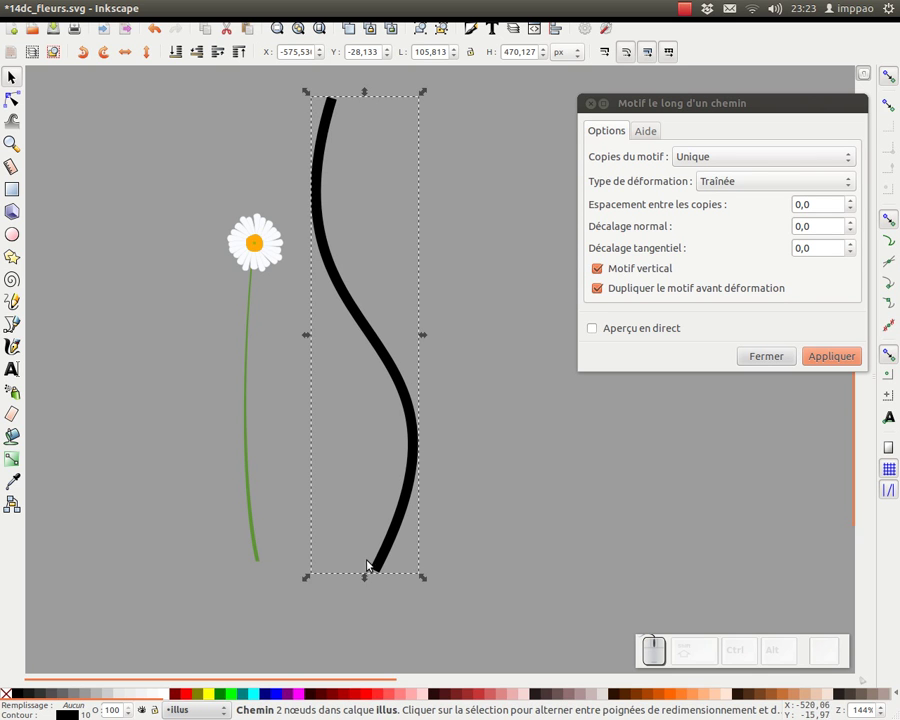
- Move the thick black S-curve further up beside the daisy
drag(367, 589, 356, 169)
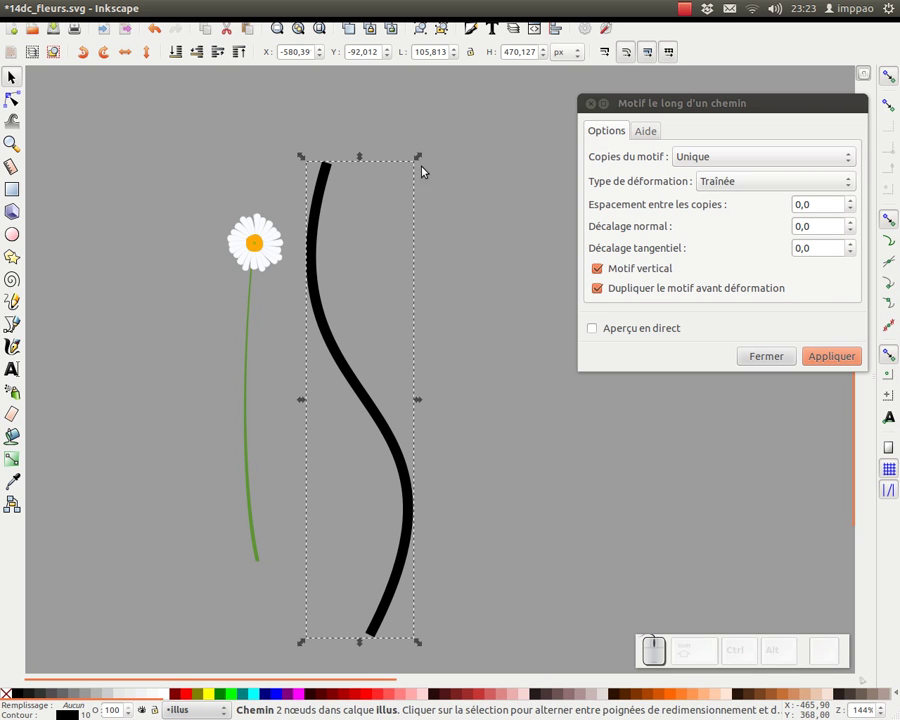
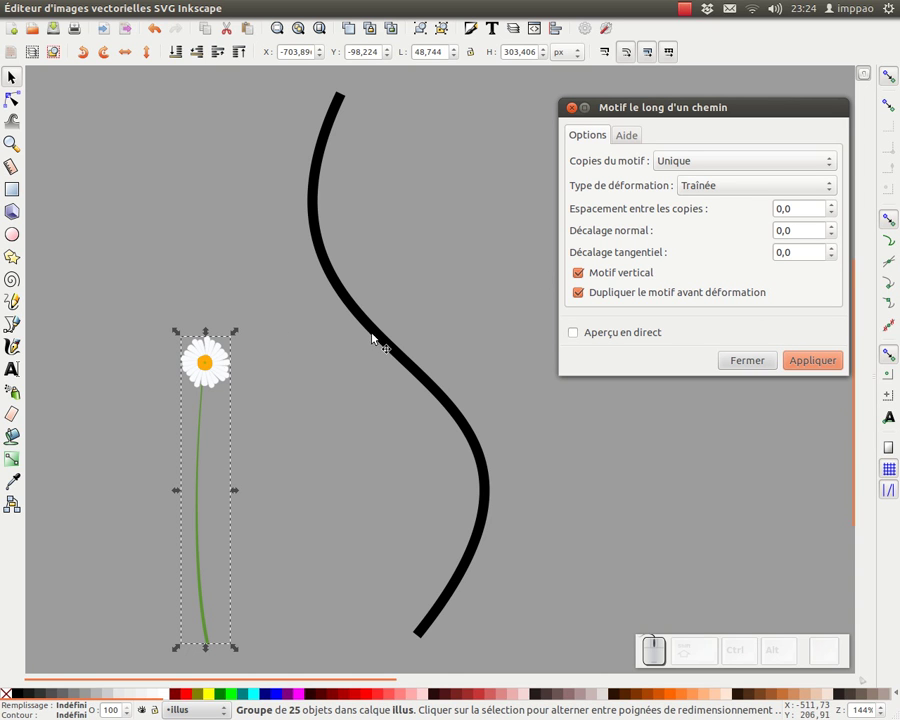
click(286, 302)
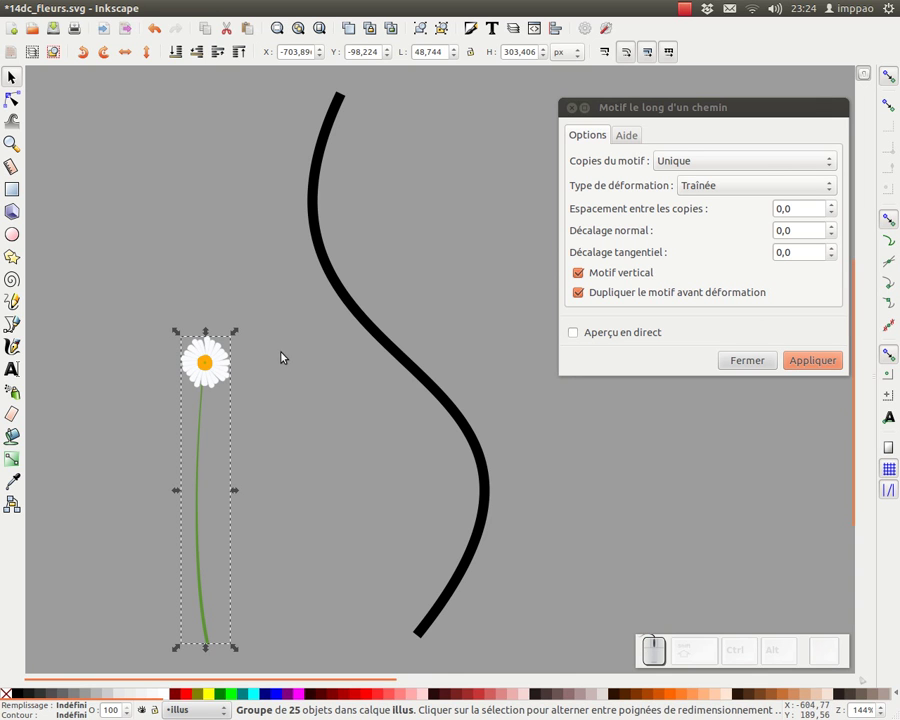
click(373, 326)
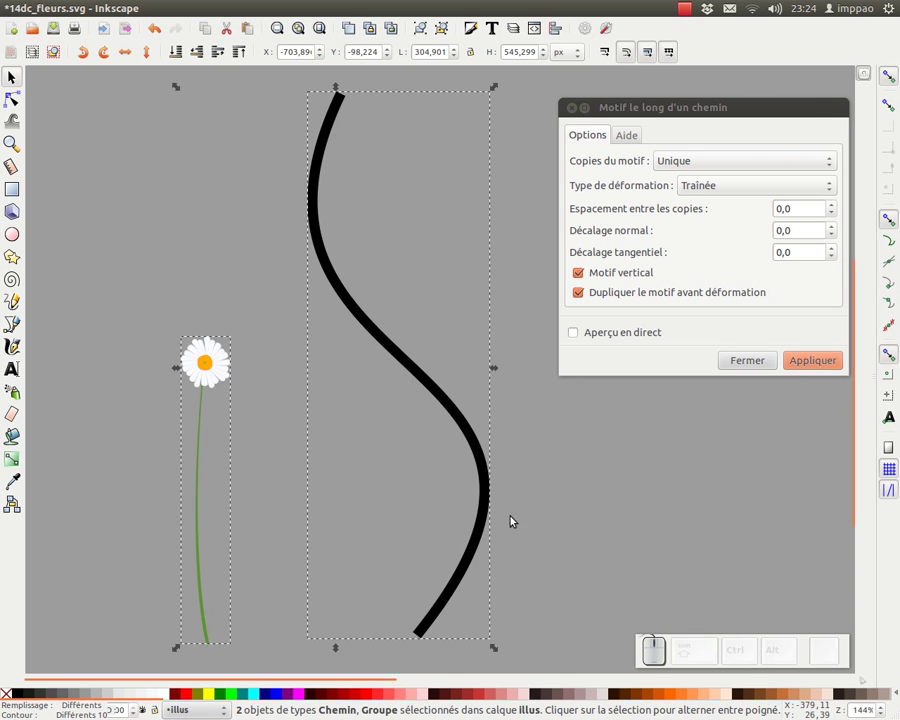
click(574, 336)
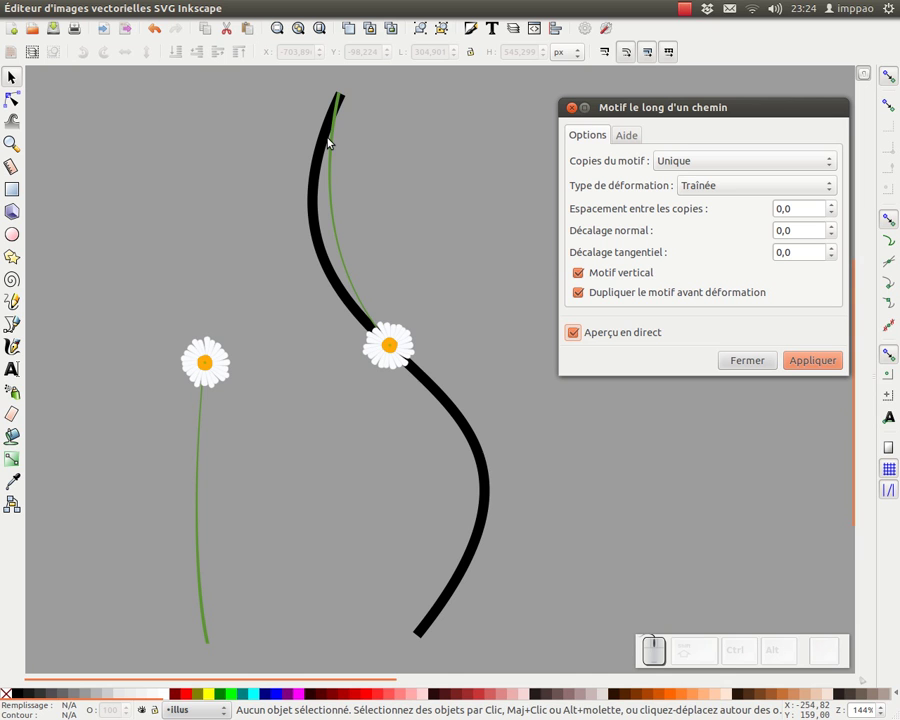
click(583, 335)
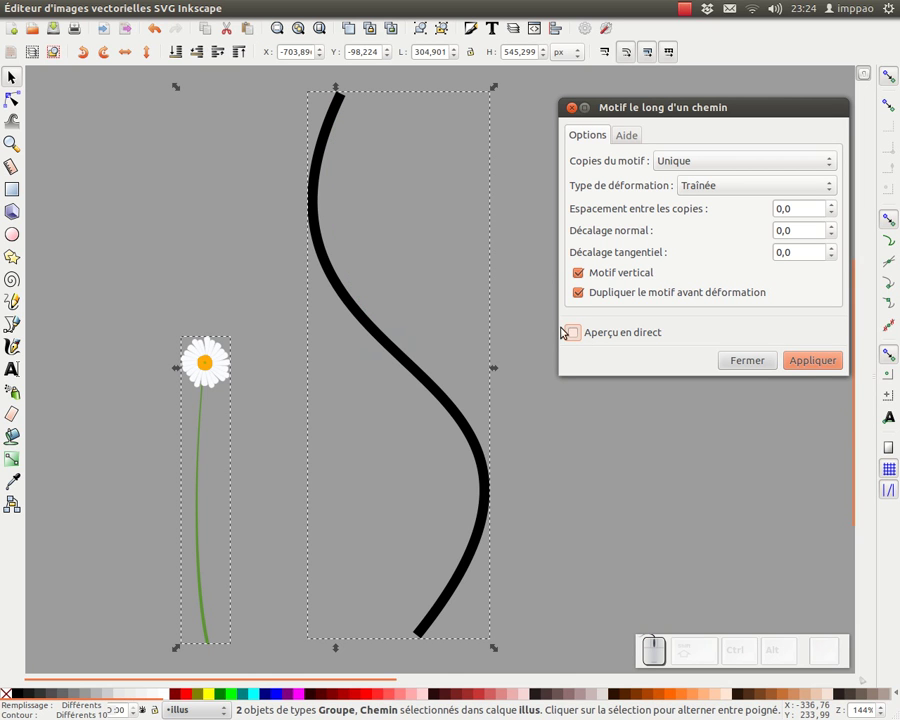
click(574, 334)
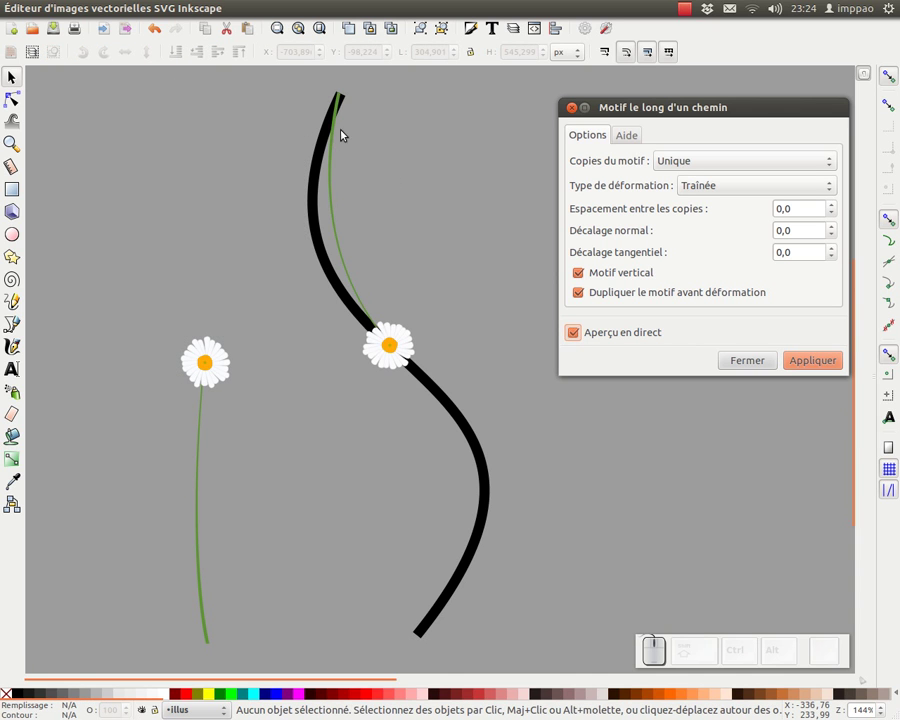
click(583, 337)
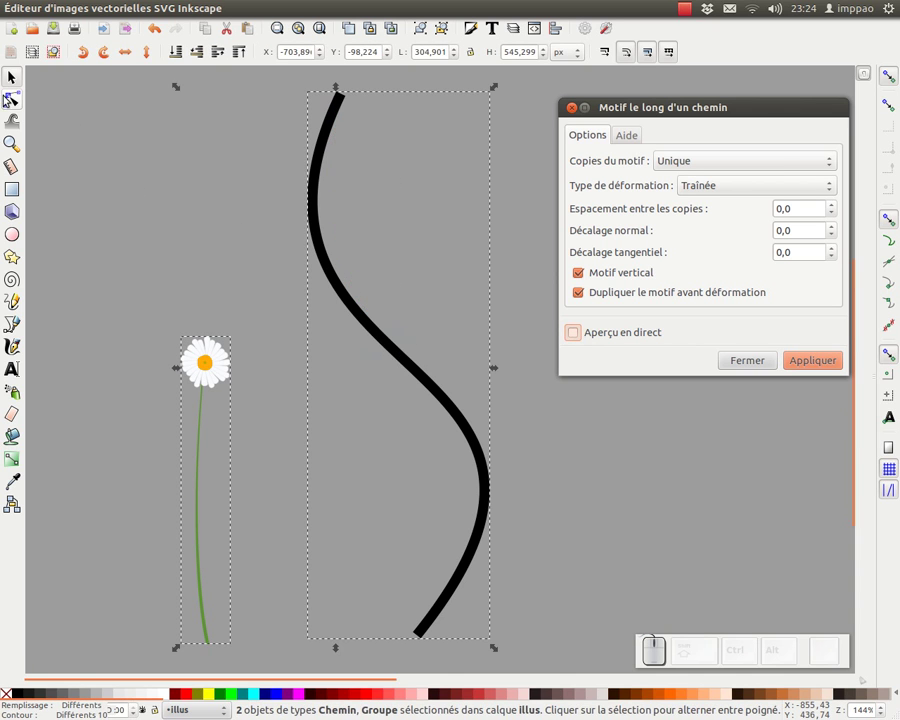
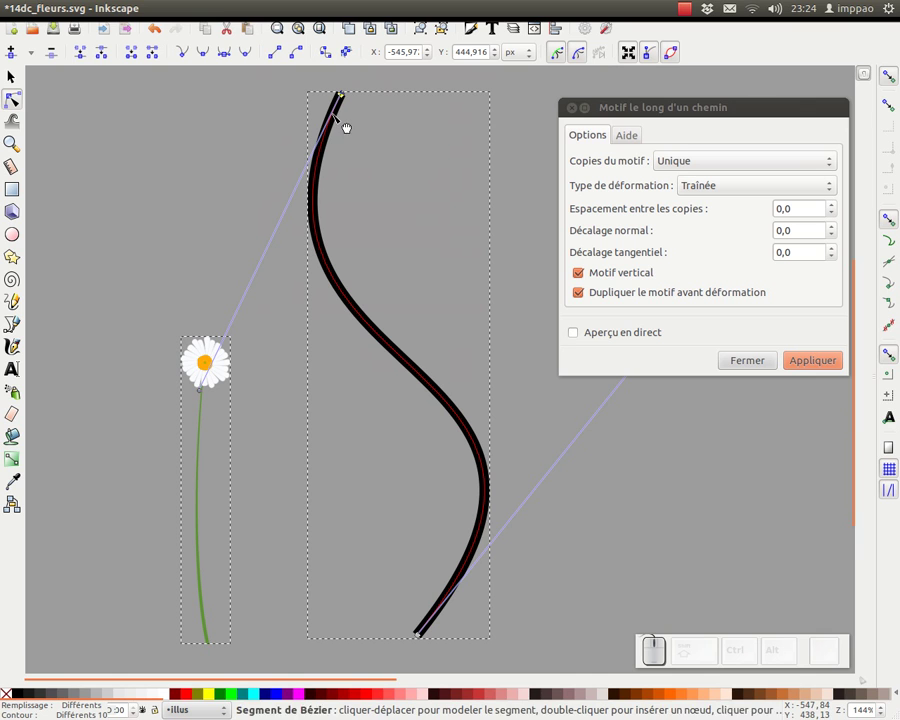
- Enable Live preview so the daisy bends along the S-curve
click(577, 335)
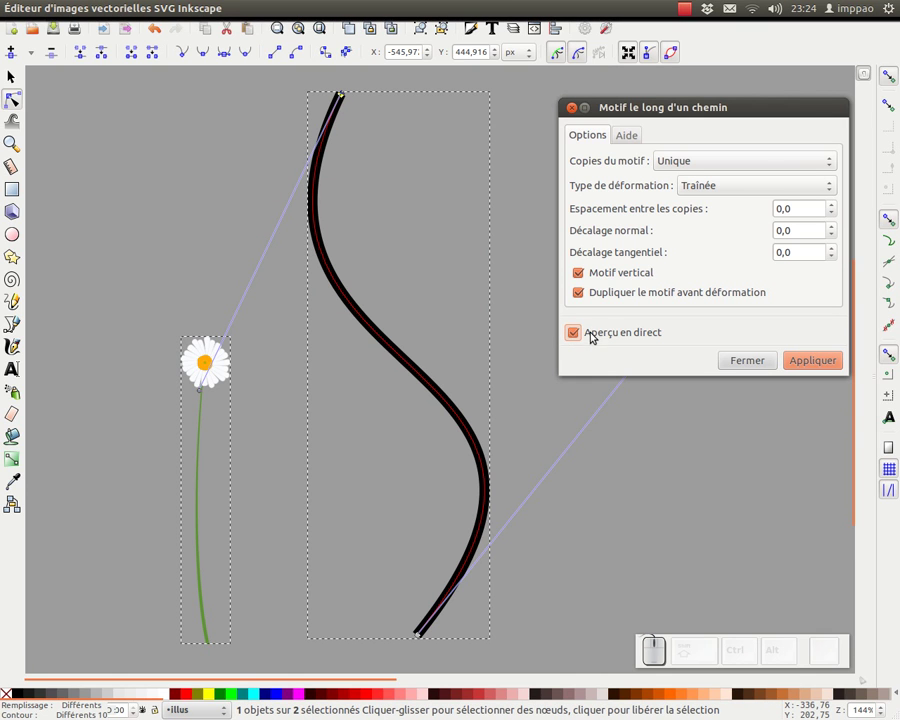
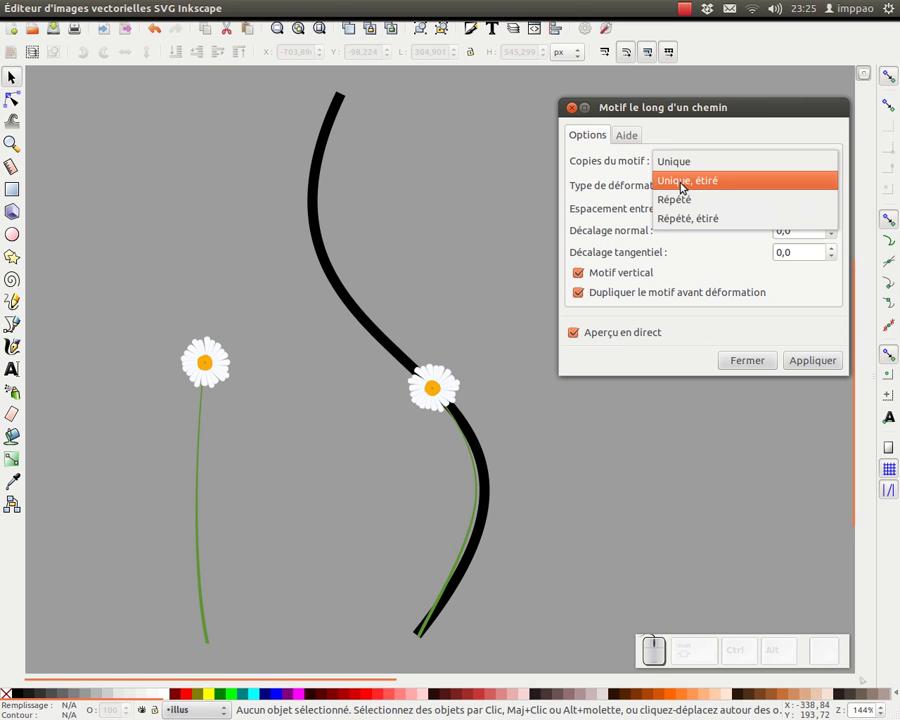
- Set copies to Single, stretched and deformation type to Ruban
click(677, 185)
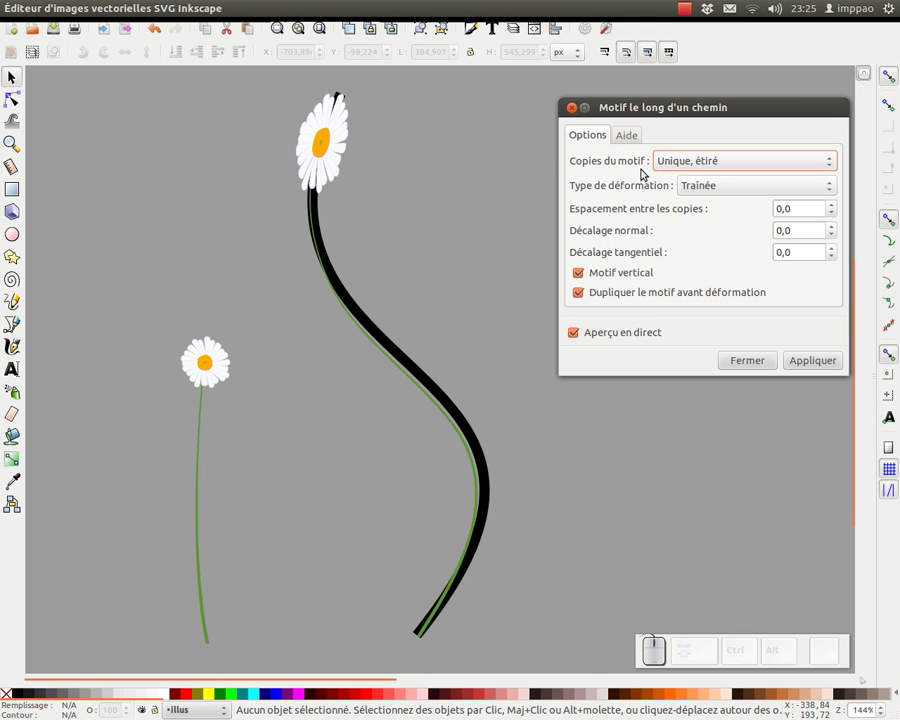
drag(719, 194, 746, 213)
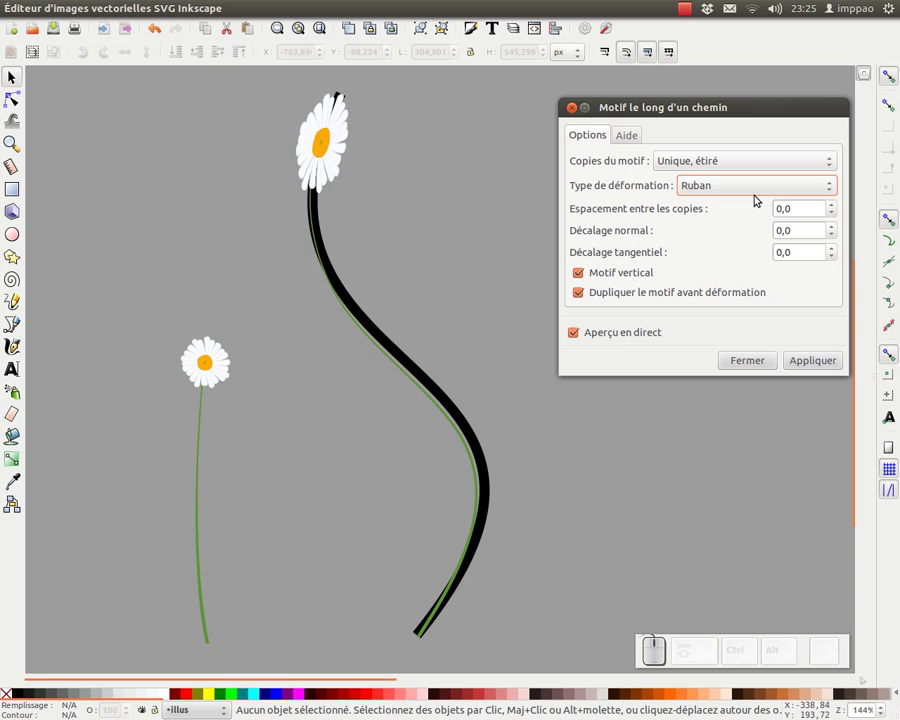
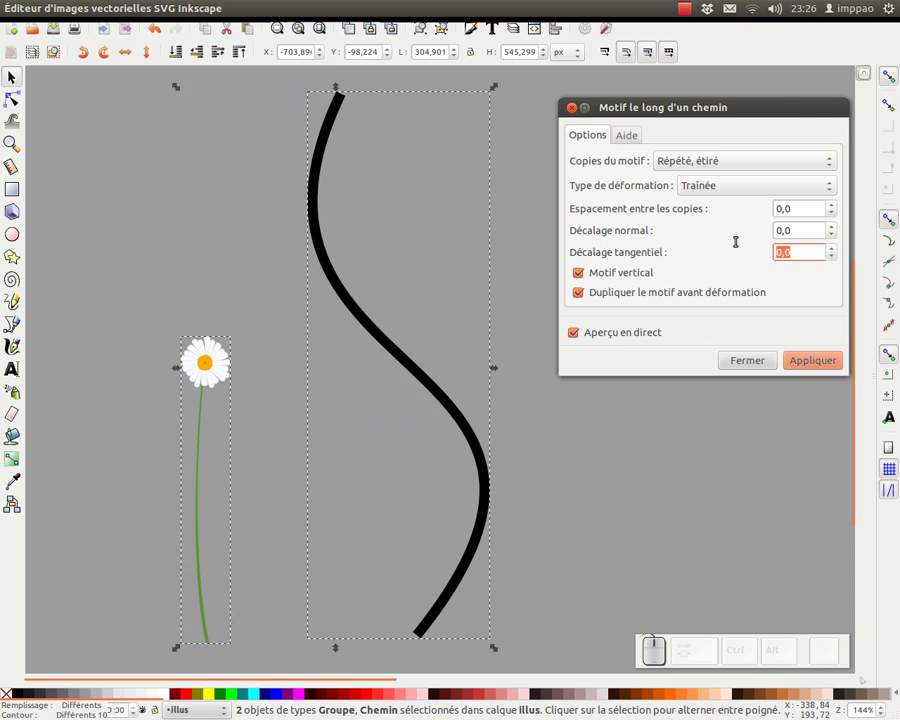
- Apply the pattern with tangential offset 50 and close the extension dialog
key(Tab)
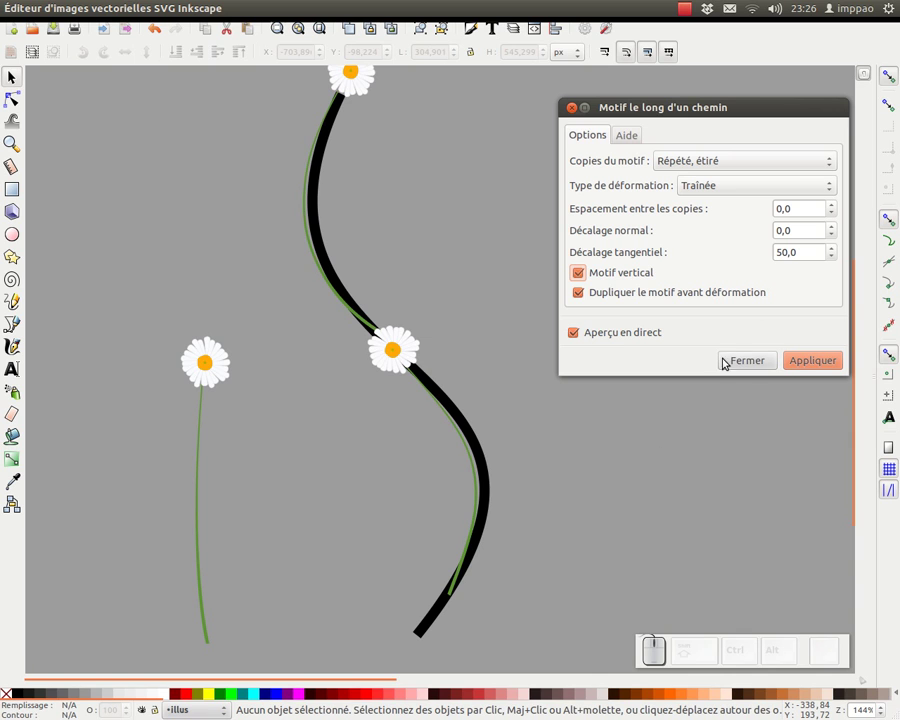
click(826, 362)
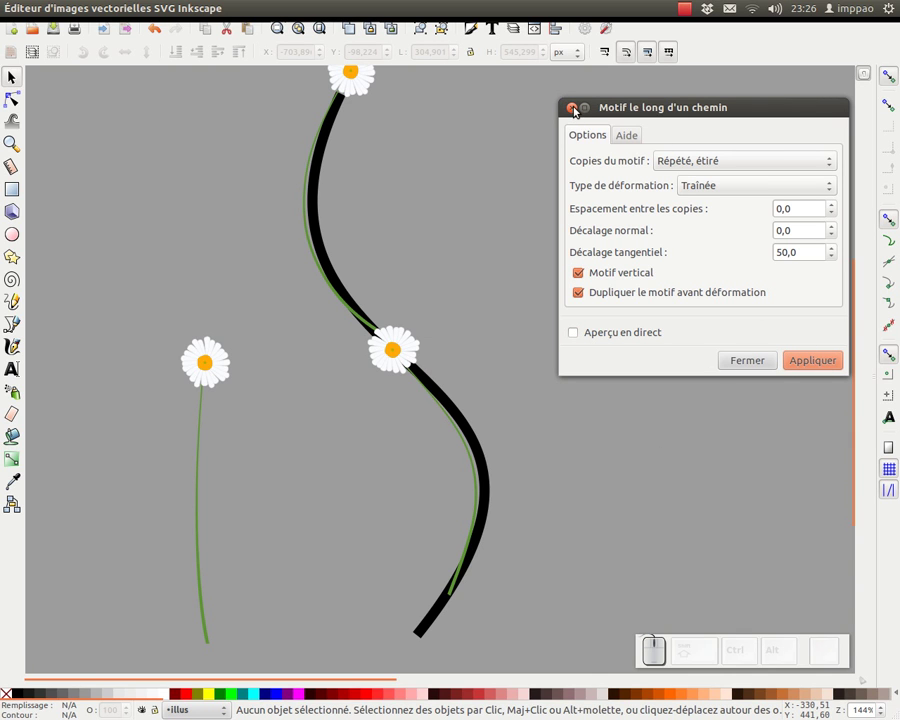
click(577, 111)
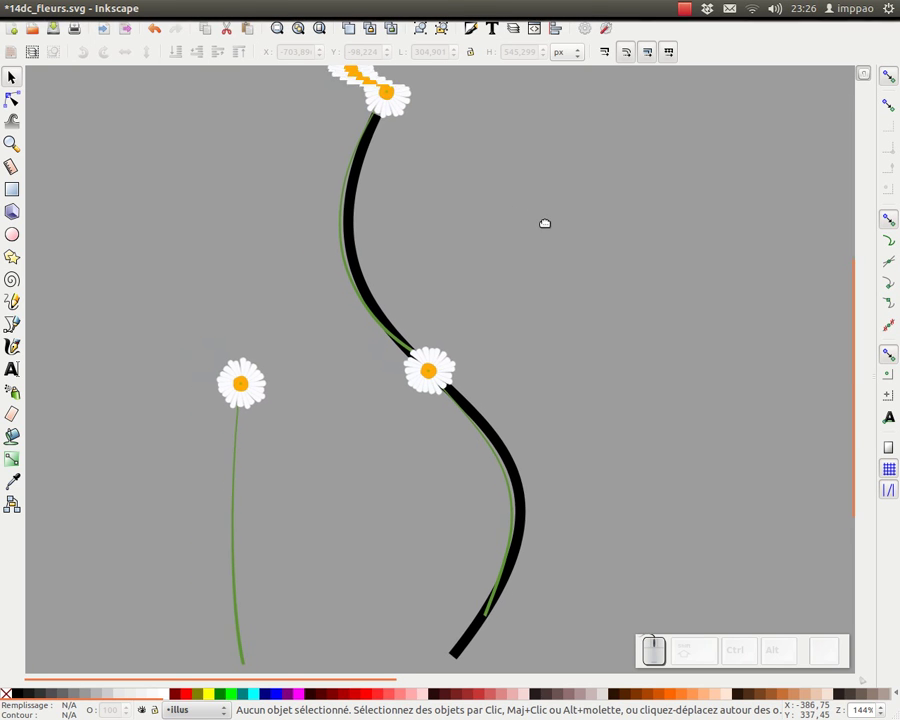
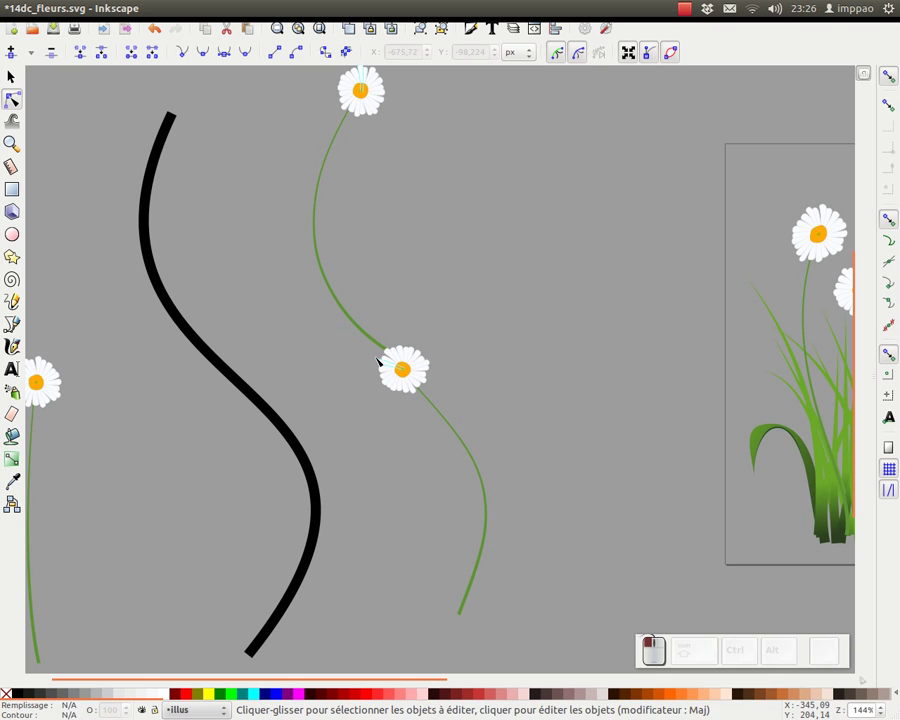
- Select the bent daisy copy and bring up its context actions to delete it
click(424, 361)
right_click(424, 361)
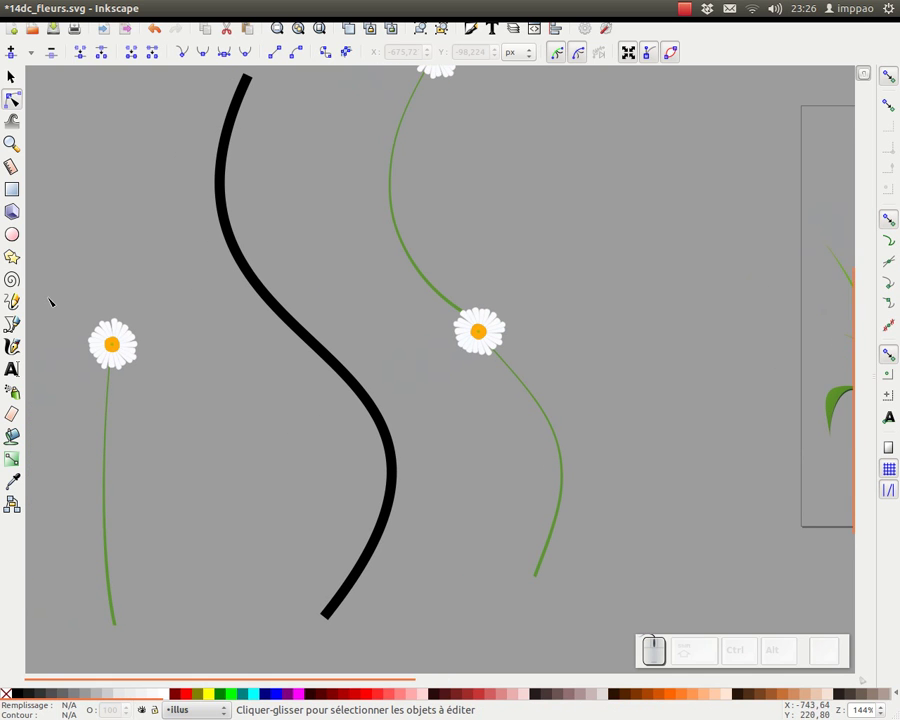